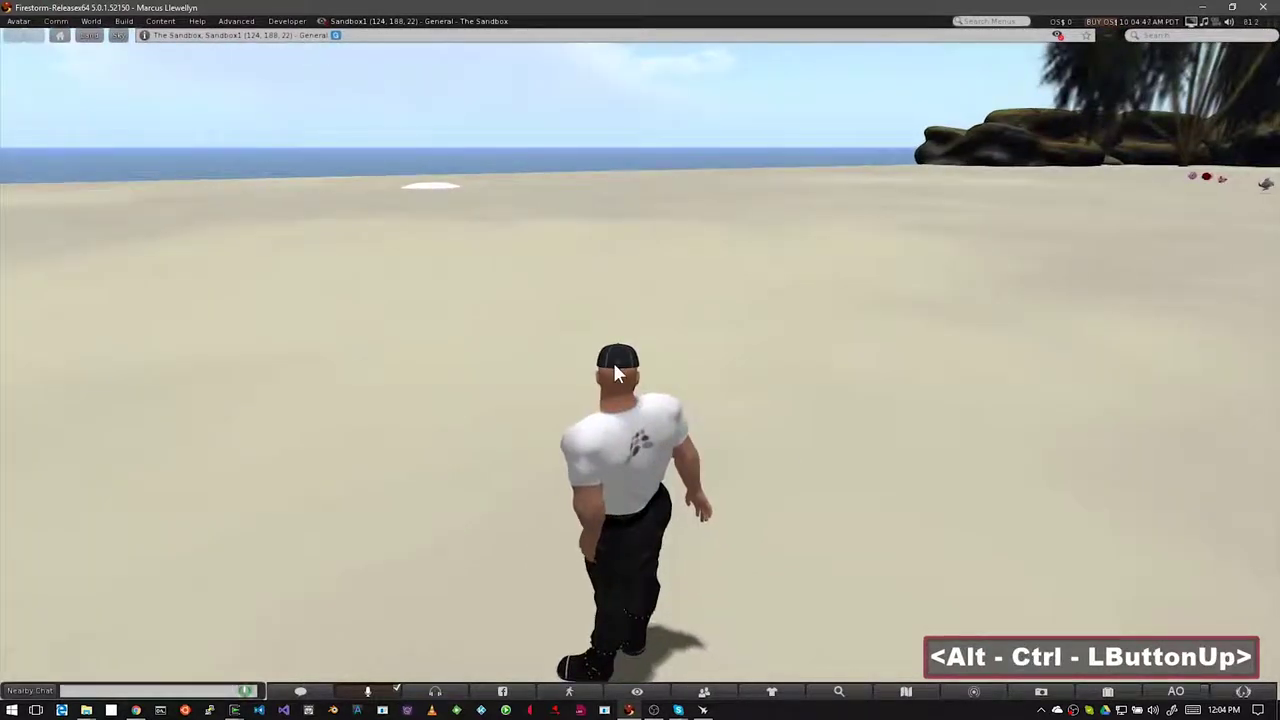
# - Rez a tan sphere prim on the sand and shift-drag a copy out beside it
pyautogui.press('Escape')
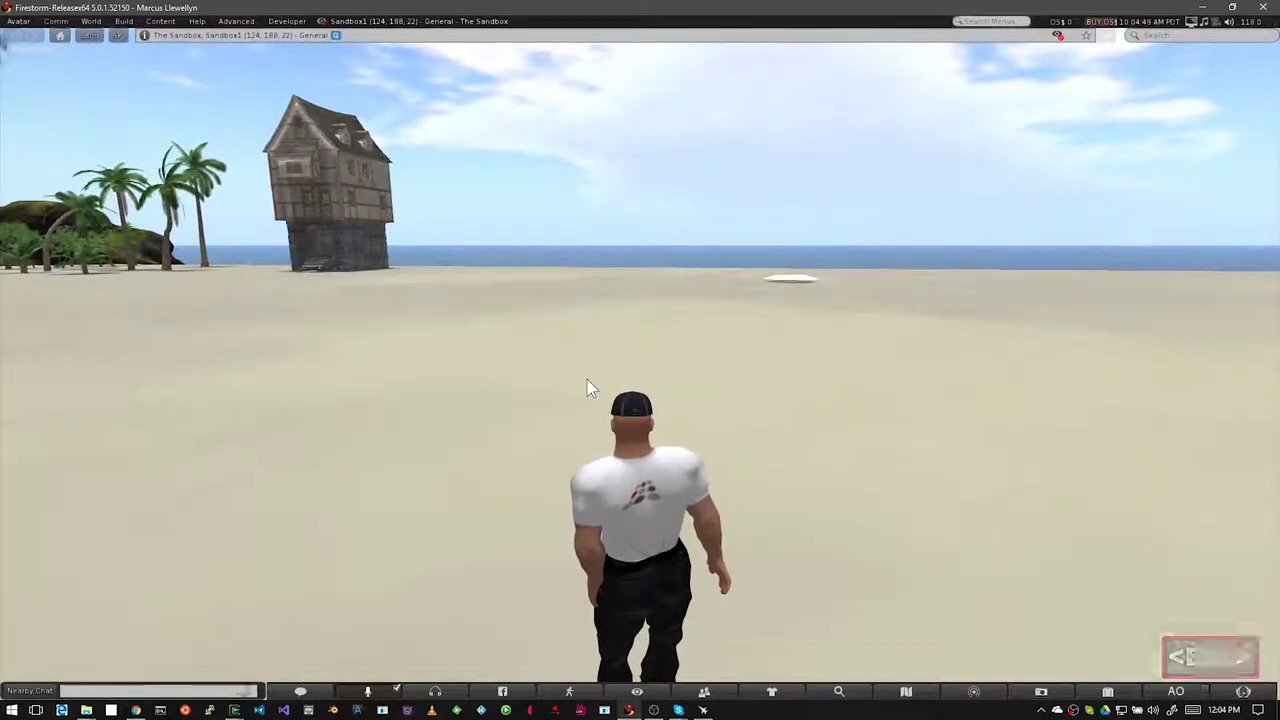
pyautogui.press('ctrl+b')
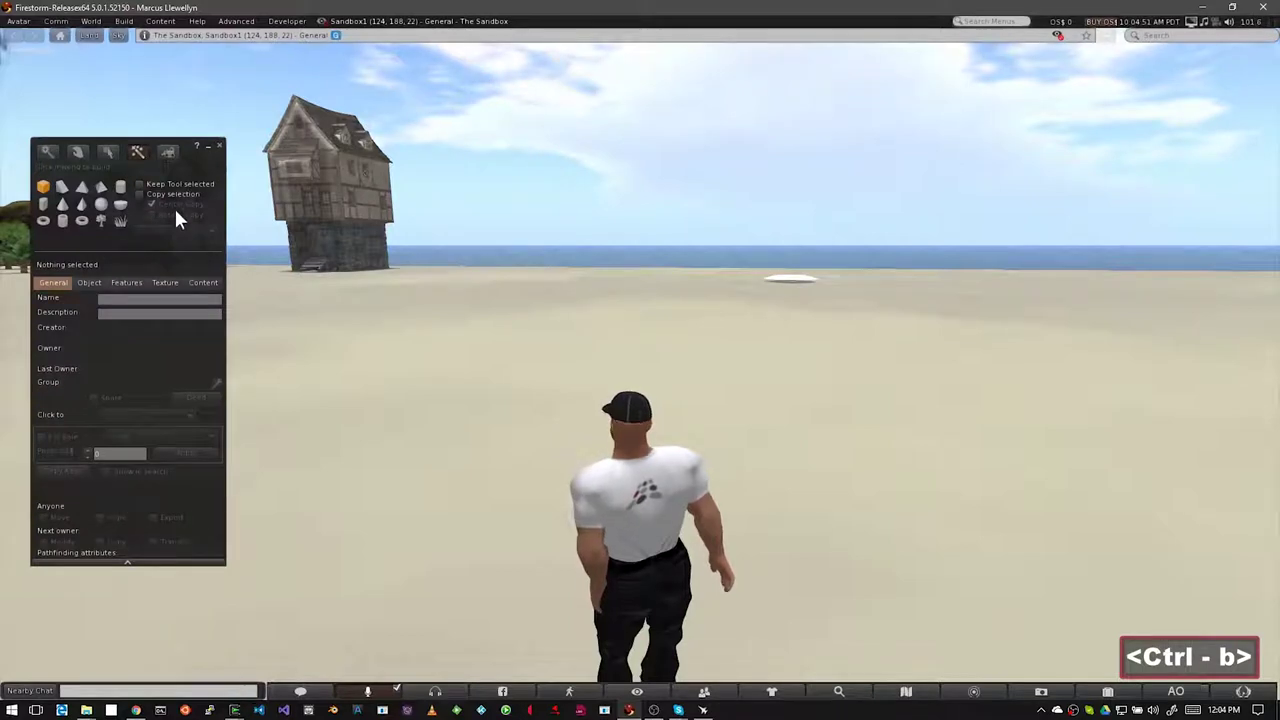
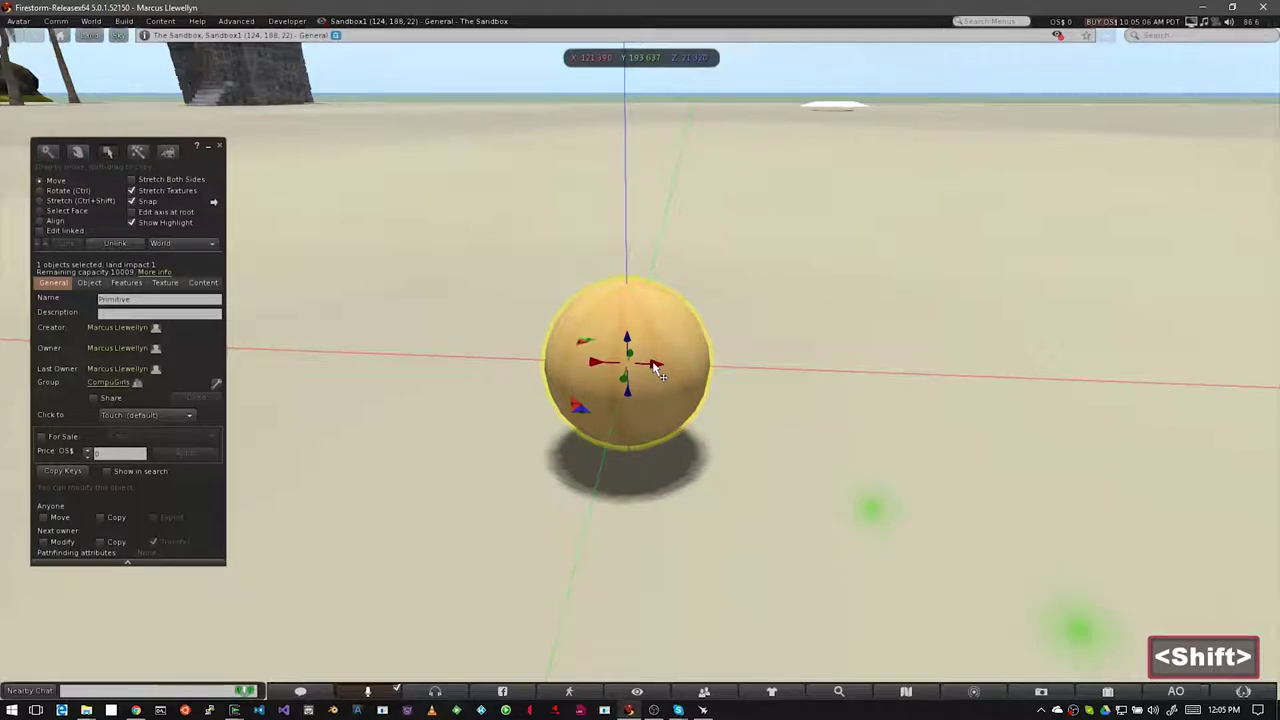
pyautogui.click(671, 373)
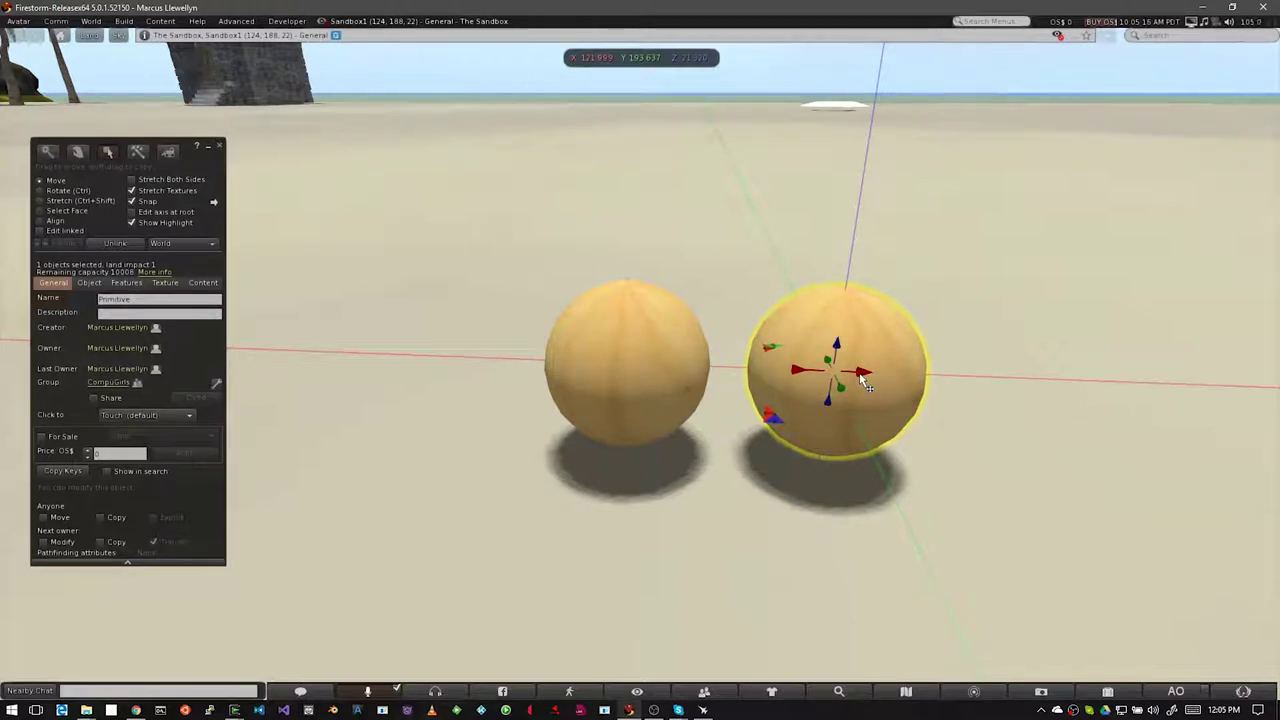
# - Shift-drag a third sphere copy to extend the row along the beach
pyautogui.click(871, 383)
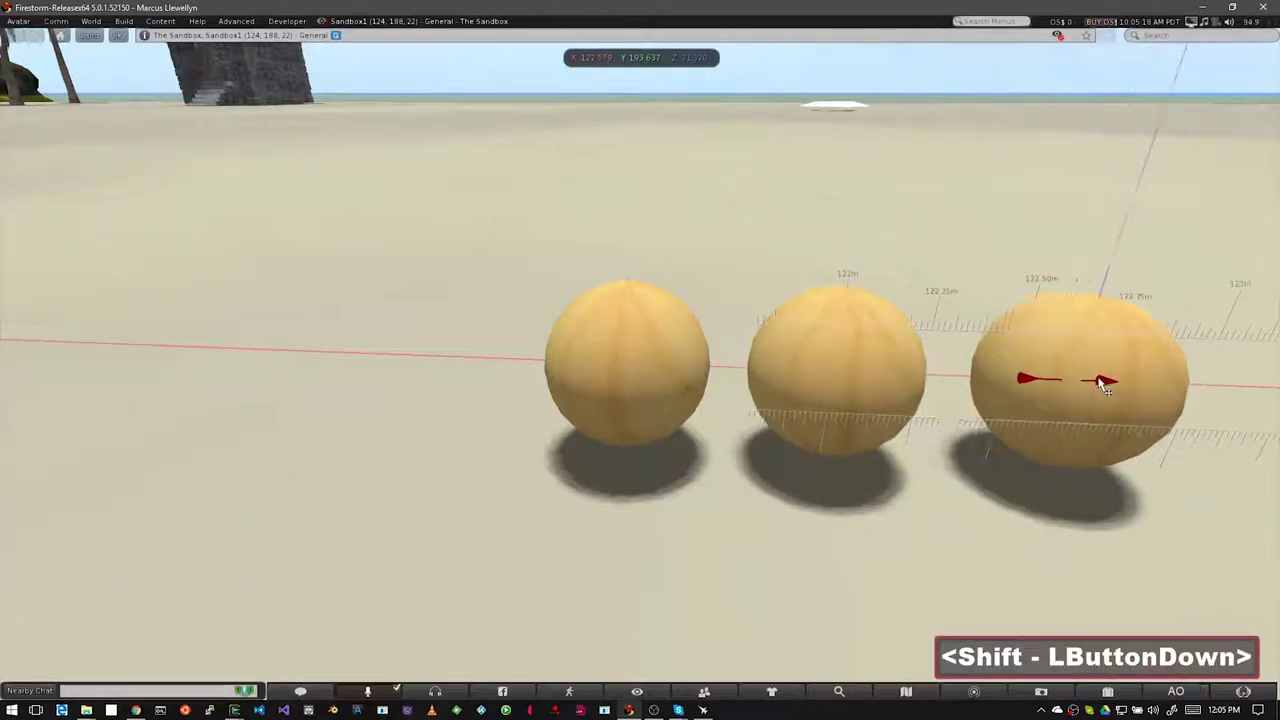
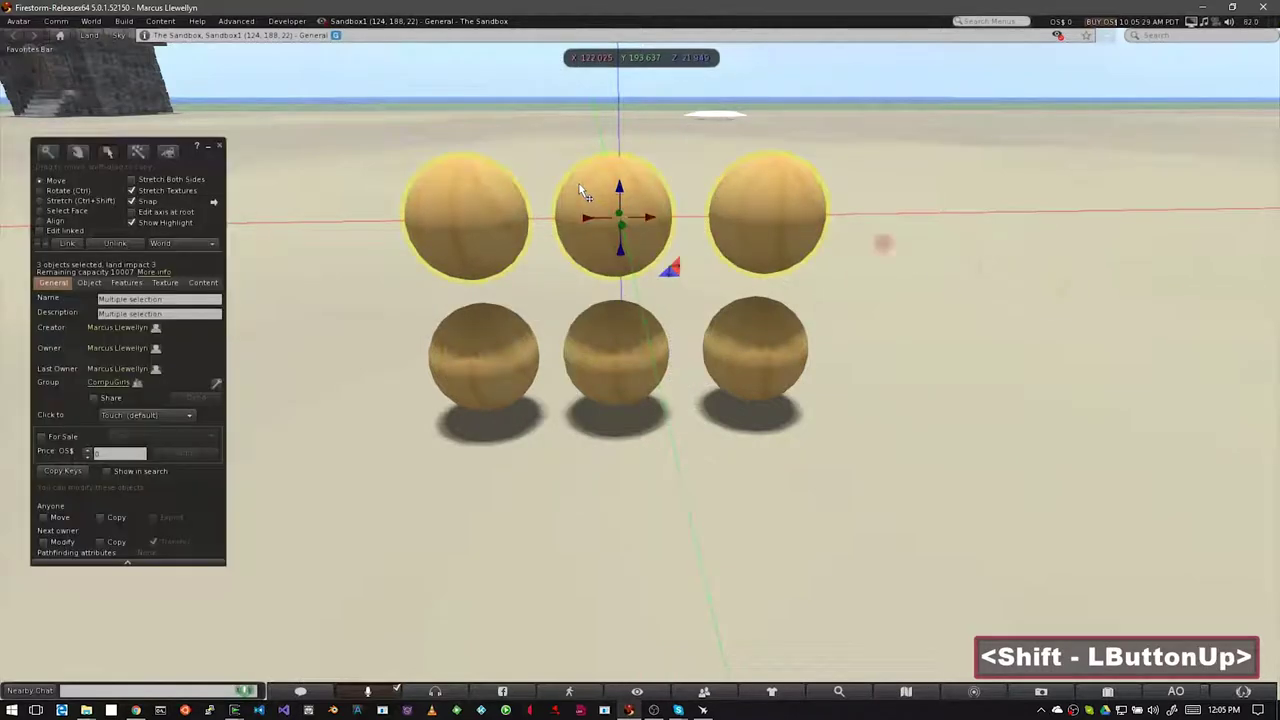
# - Shift-drag the top row upward to stack a third row, forming the 3×3 grid
pyautogui.click(631, 184)
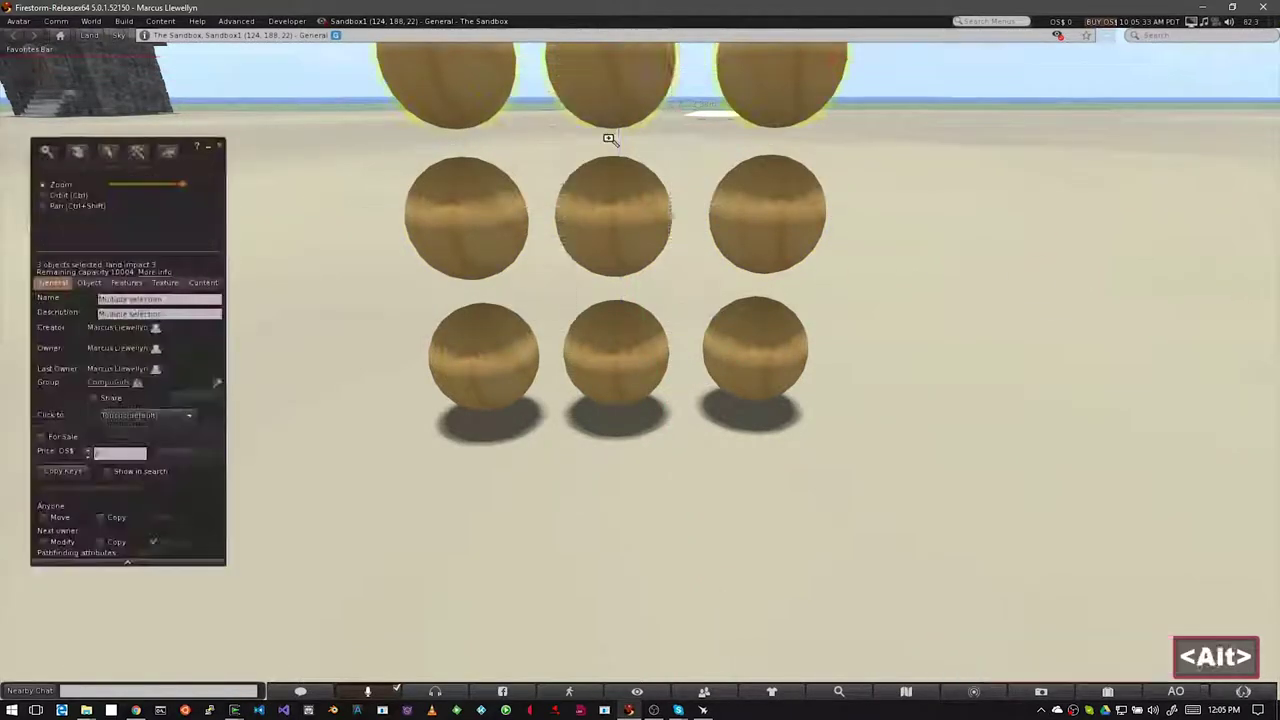
pyautogui.click(619, 199)
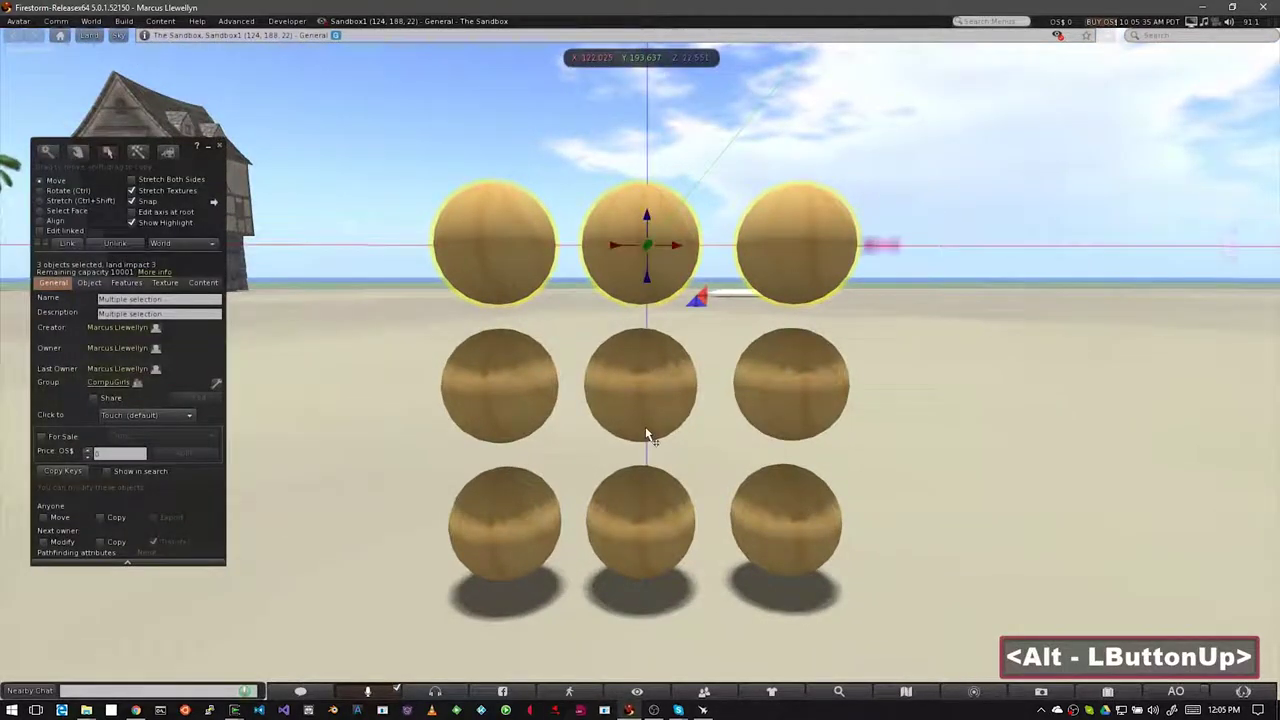
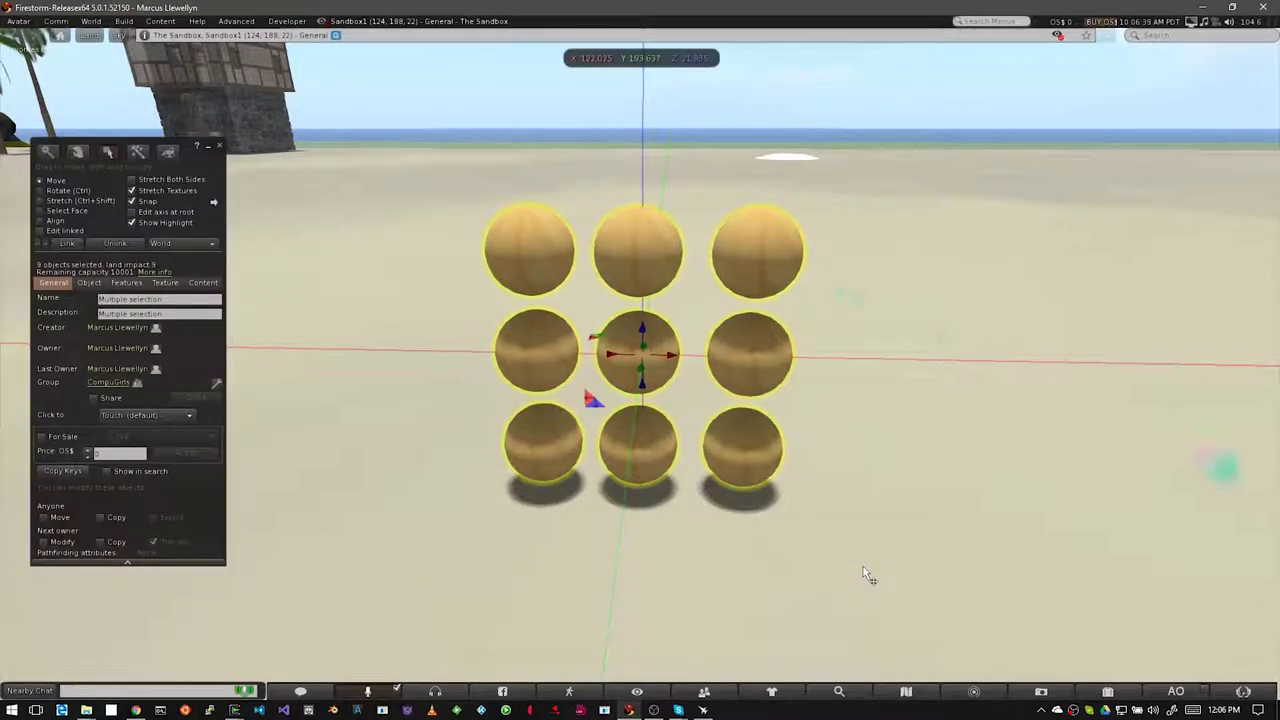
# - From a side view, shift-drag the 3×3 grid backwards into a second upright layer
pyautogui.press('ctrl+i')
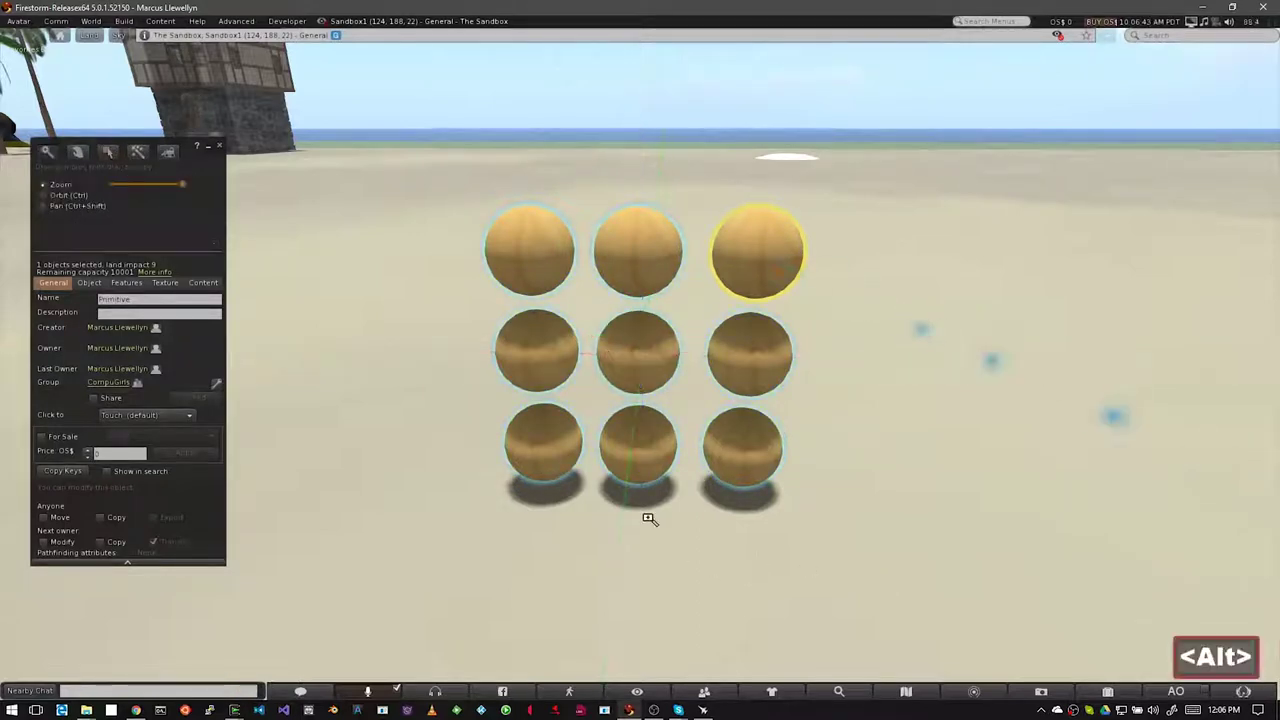
pyautogui.click(637, 374)
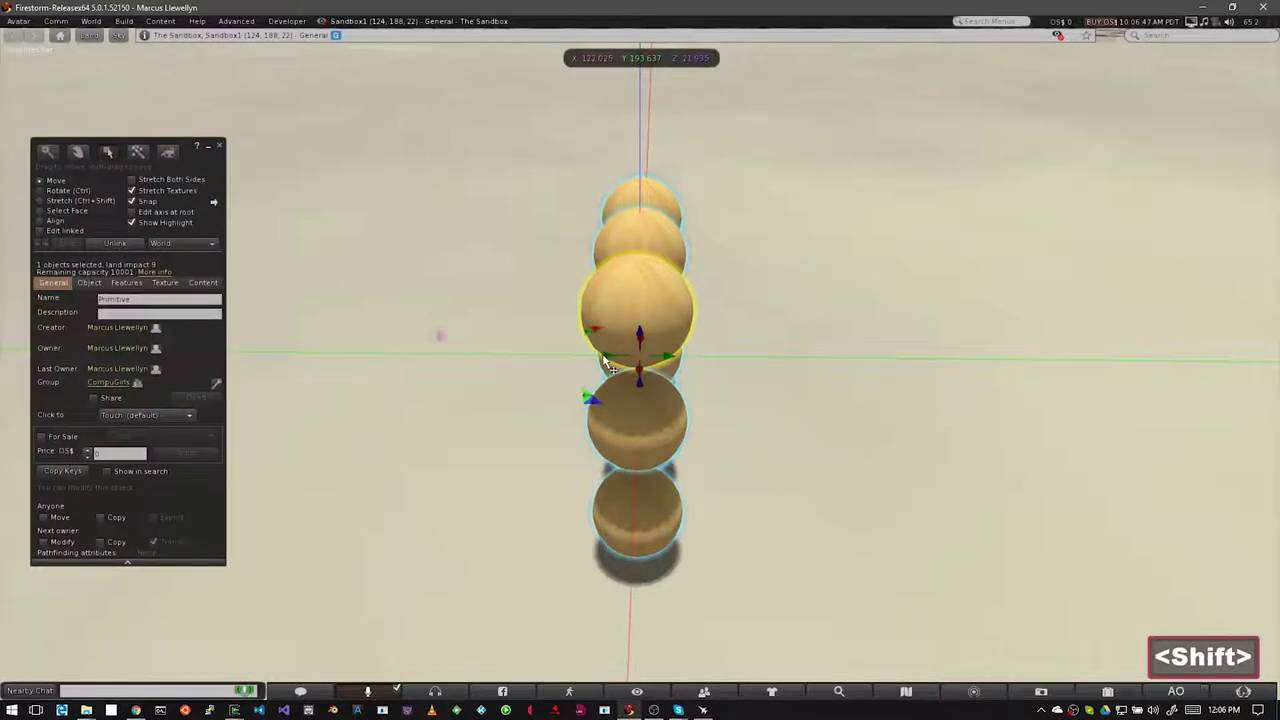
pyautogui.click(605, 364)
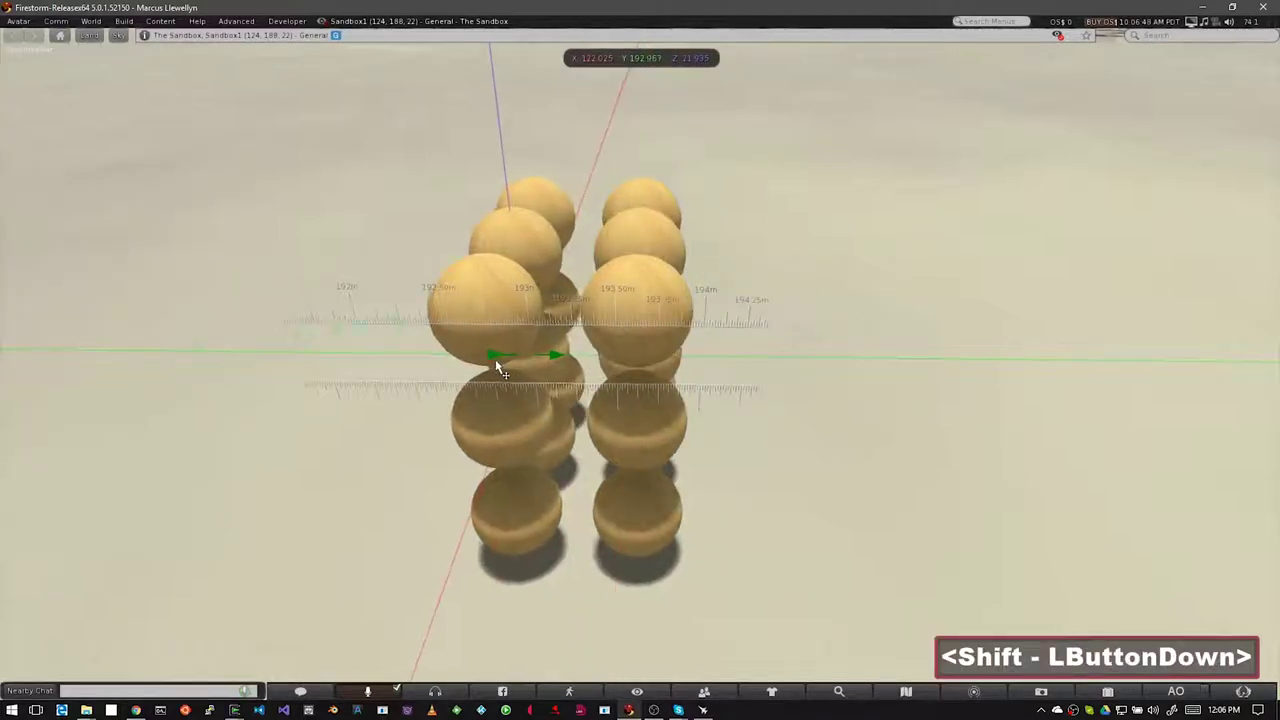
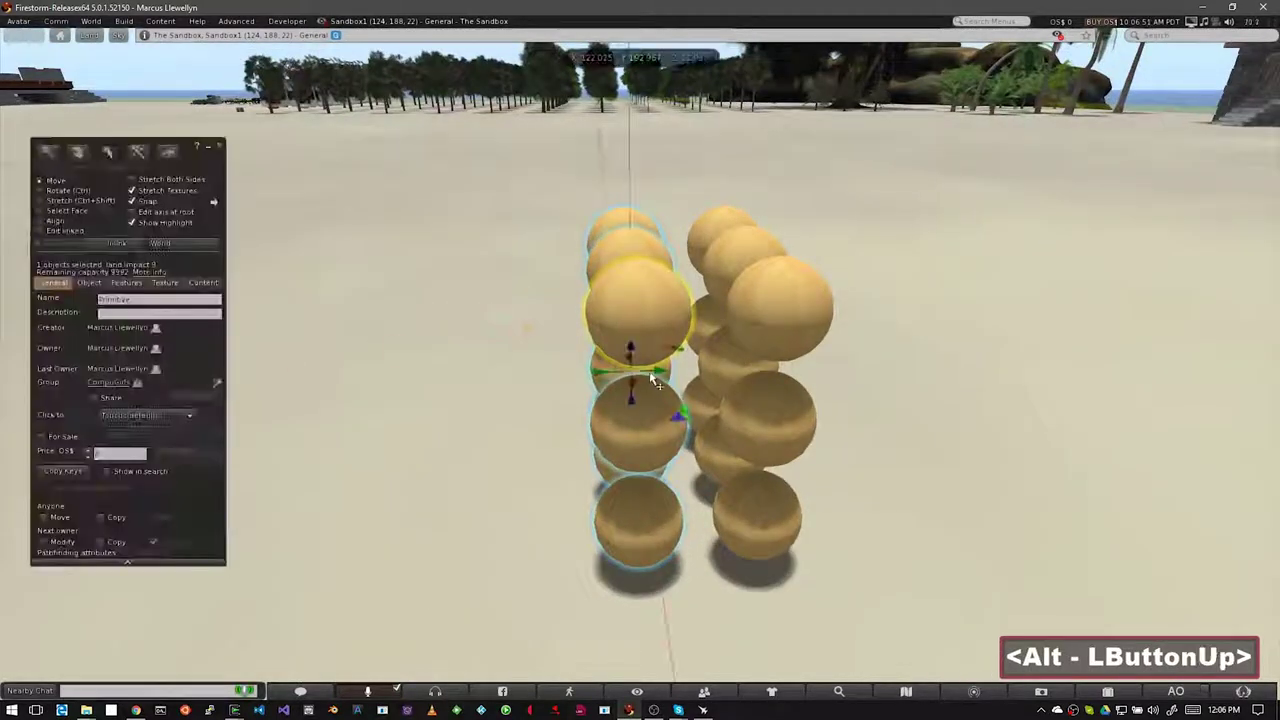
pyautogui.click(661, 378)
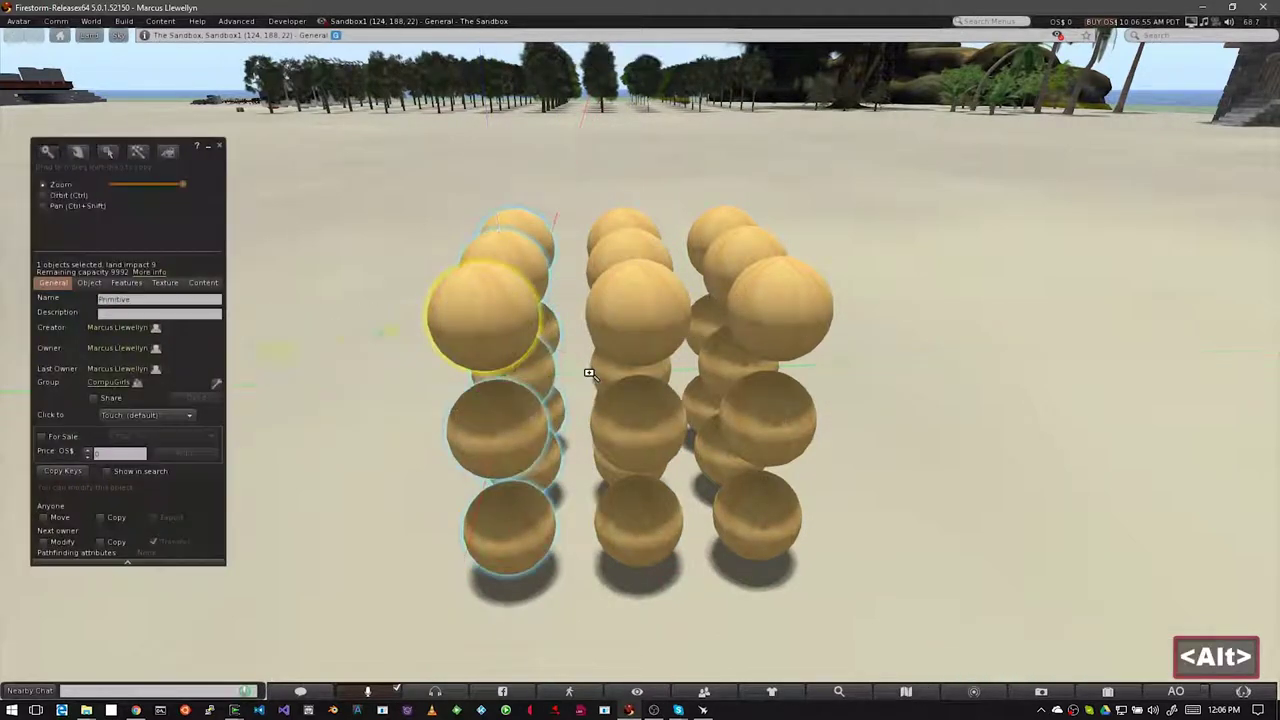
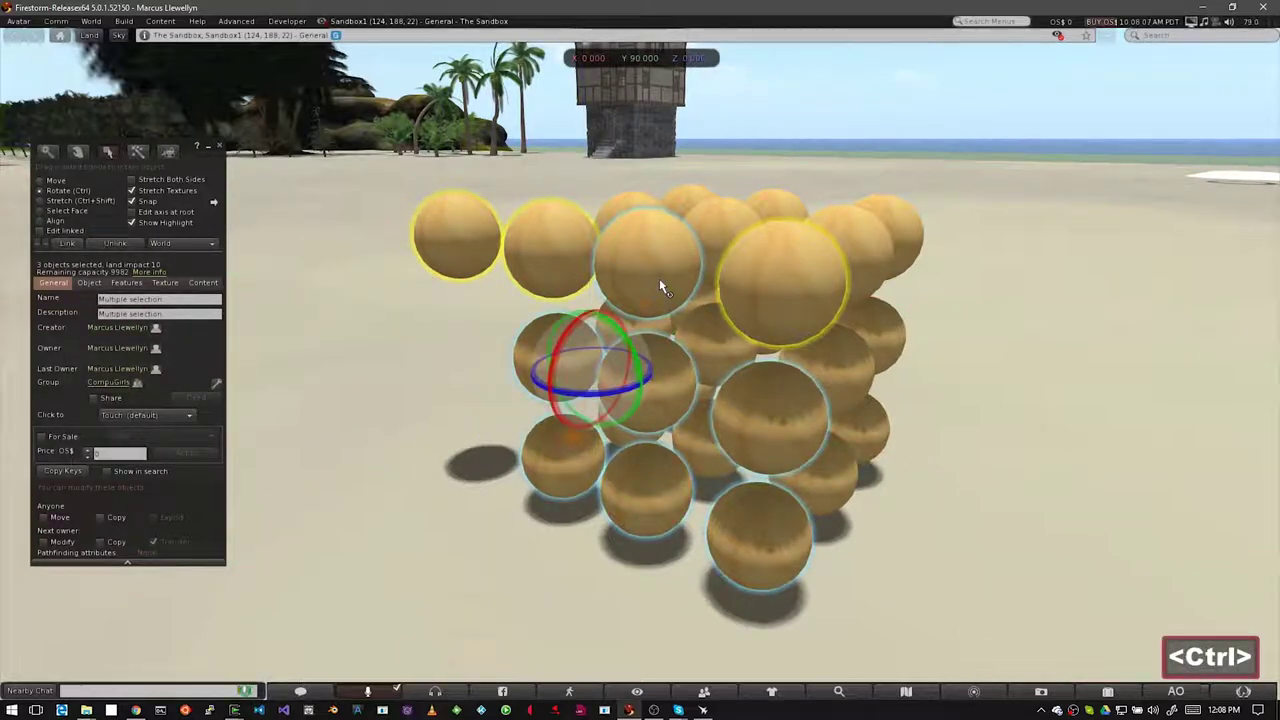
# - Return to Move mode to nudge the selected corner sphere into place in the cube
pyautogui.press('ctrl+i')
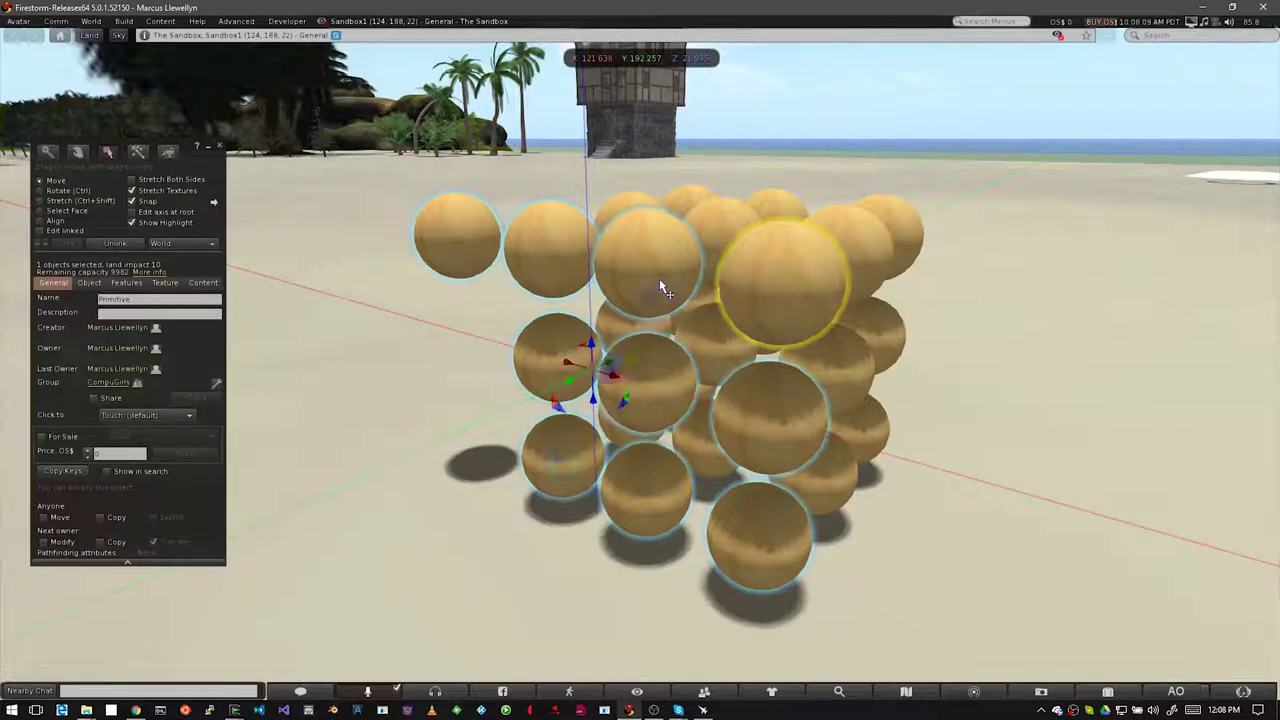